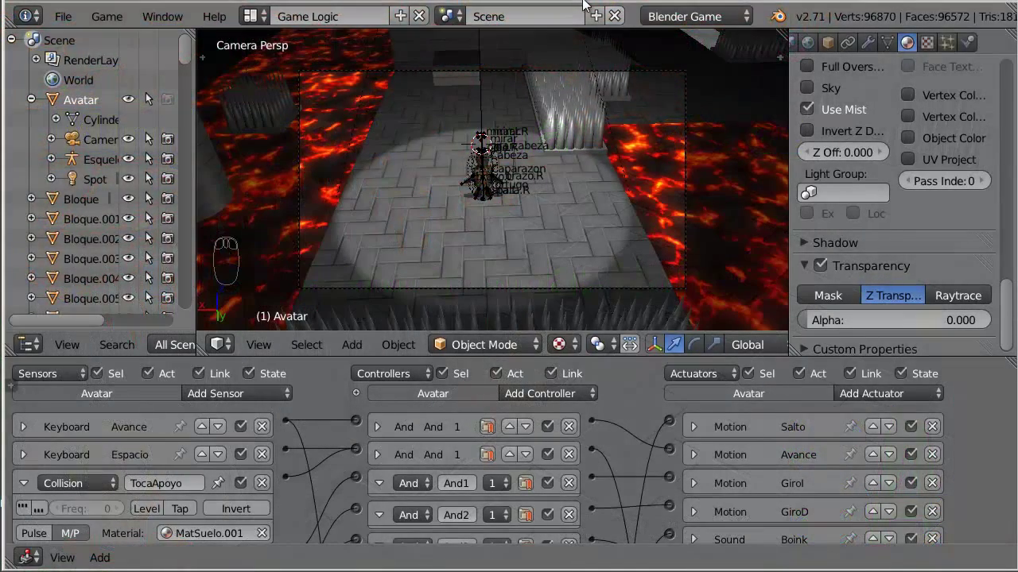
# Step: Launch the game engine in the viewport so the Avatar's Vida debug property reads 100
pyautogui.moveTo(579, 194); pyautogui.dragTo(579, 194)
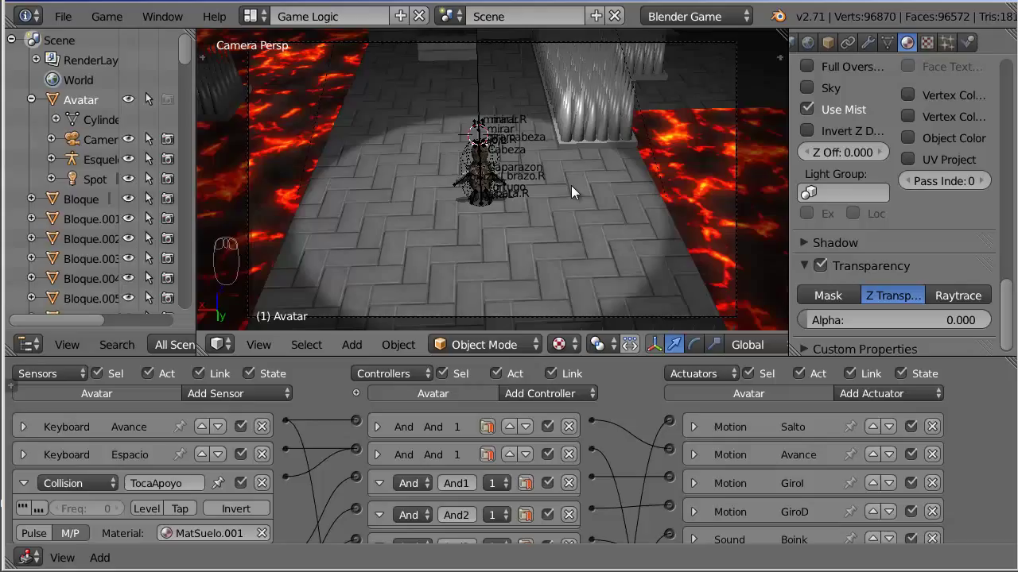
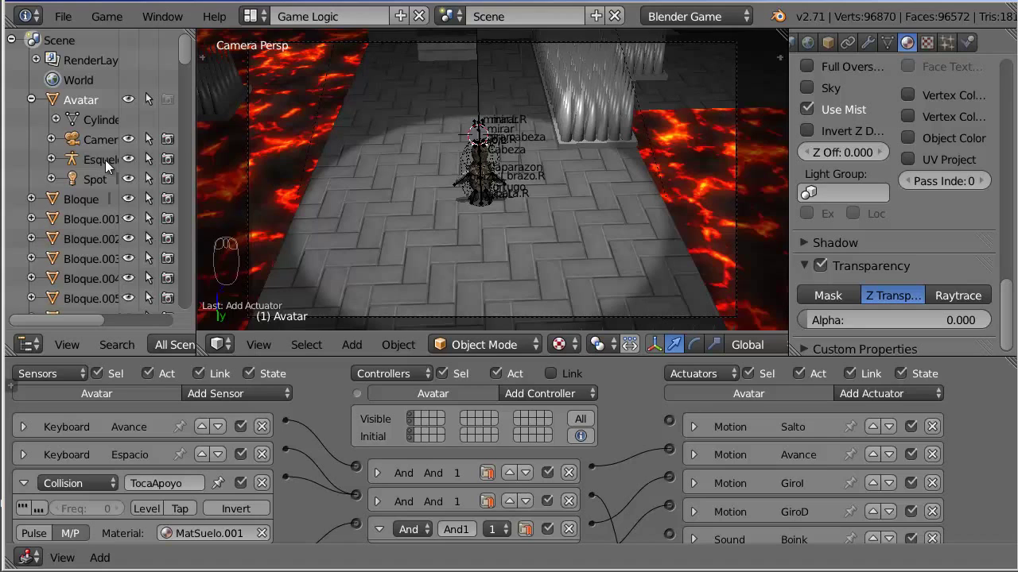
pyautogui.moveTo(111, 168); pyautogui.dragTo(316, 413)
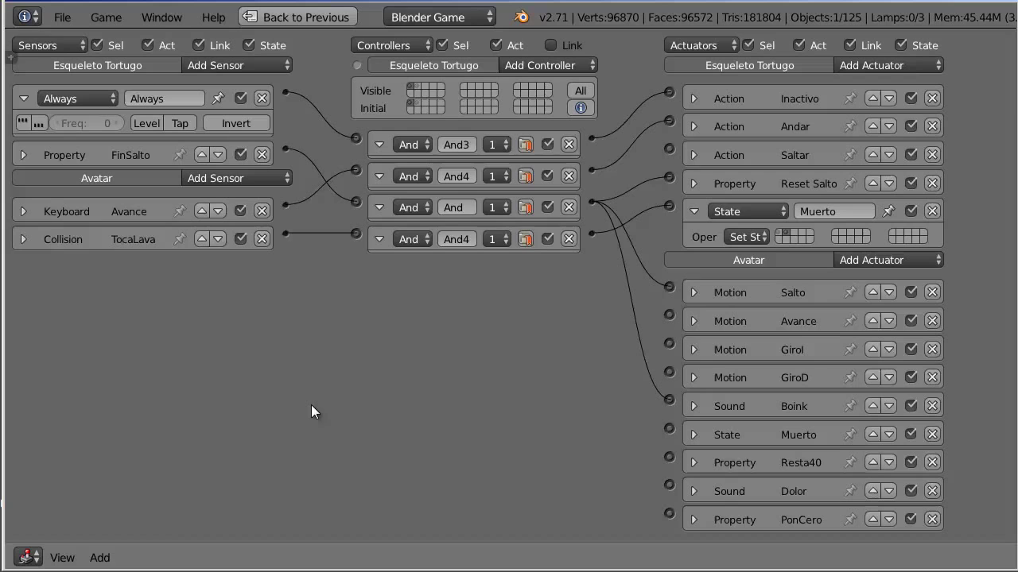
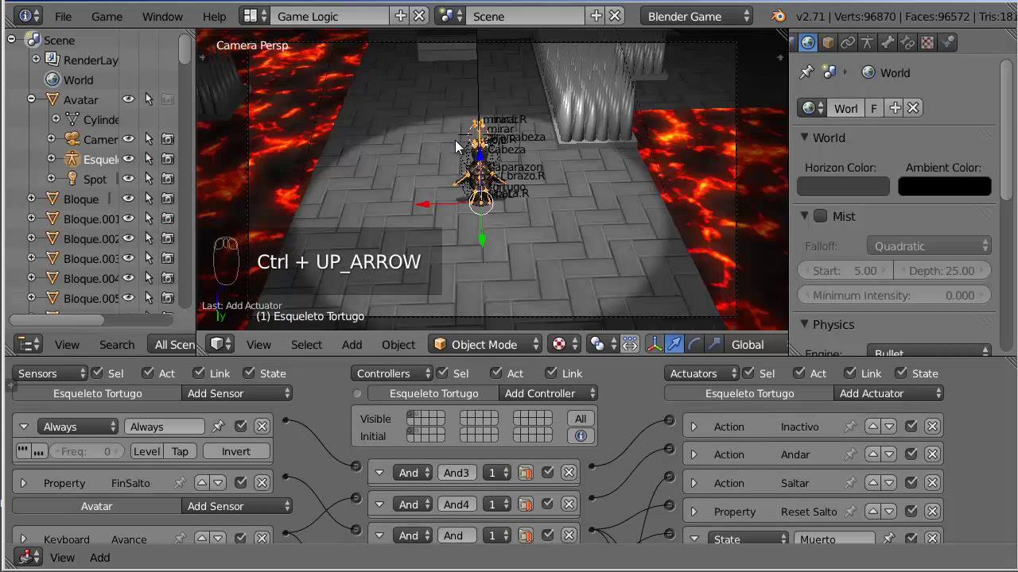
pyautogui.press('p')
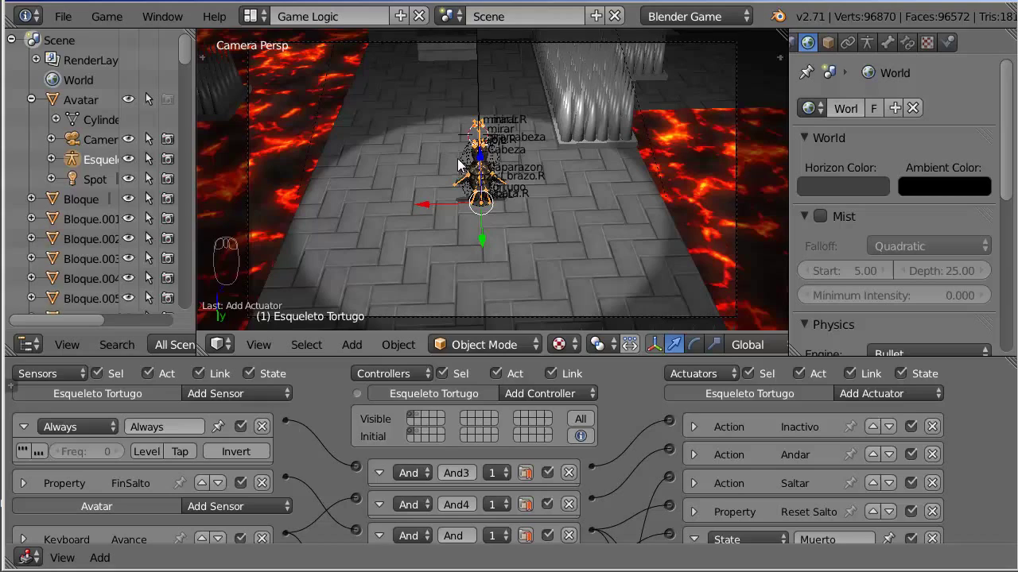
pyautogui.press('p')
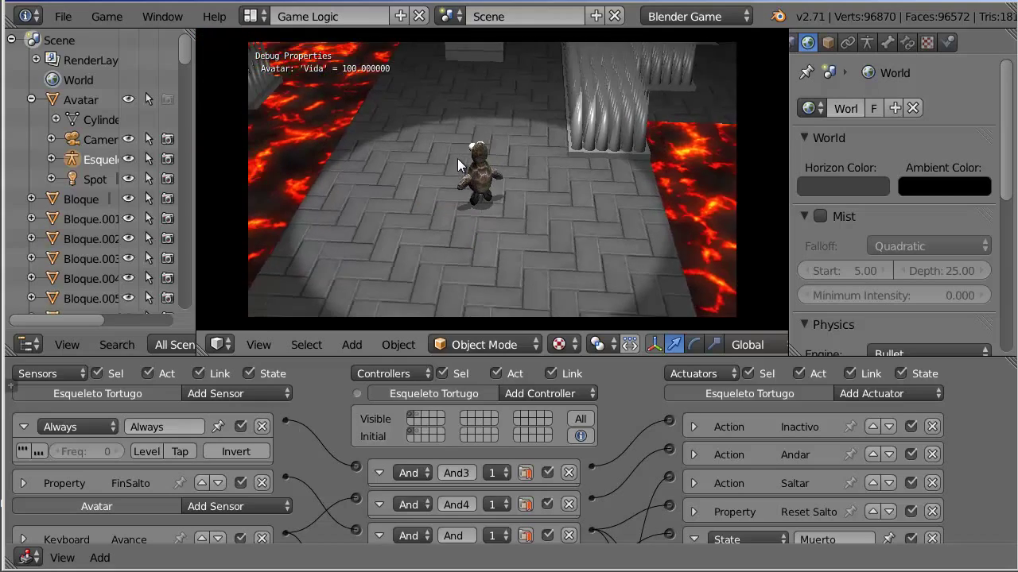